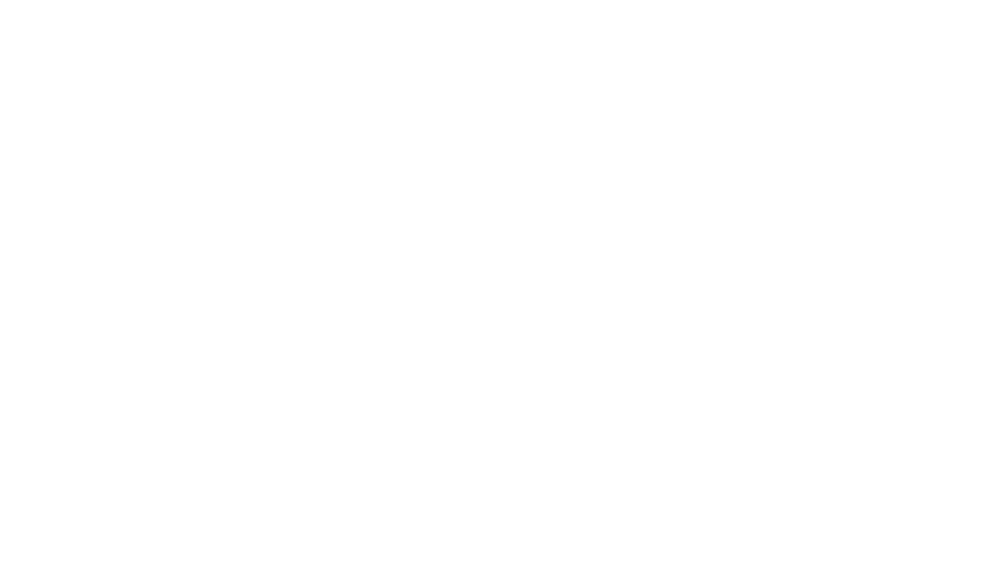
- Fit the artboard in view and ready the Rectangle tool for the 514 pt square
key(ctrl+0)
key(m)
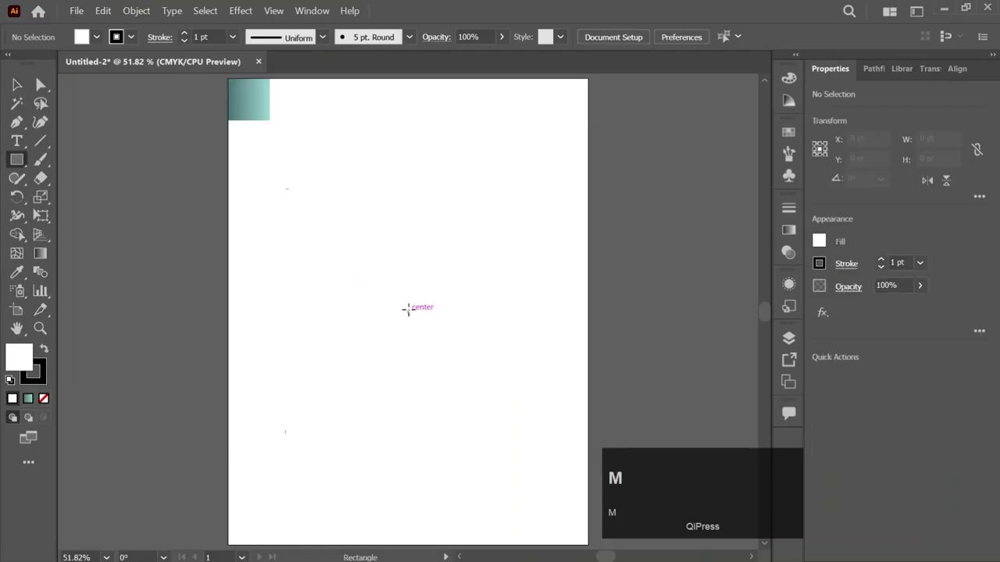
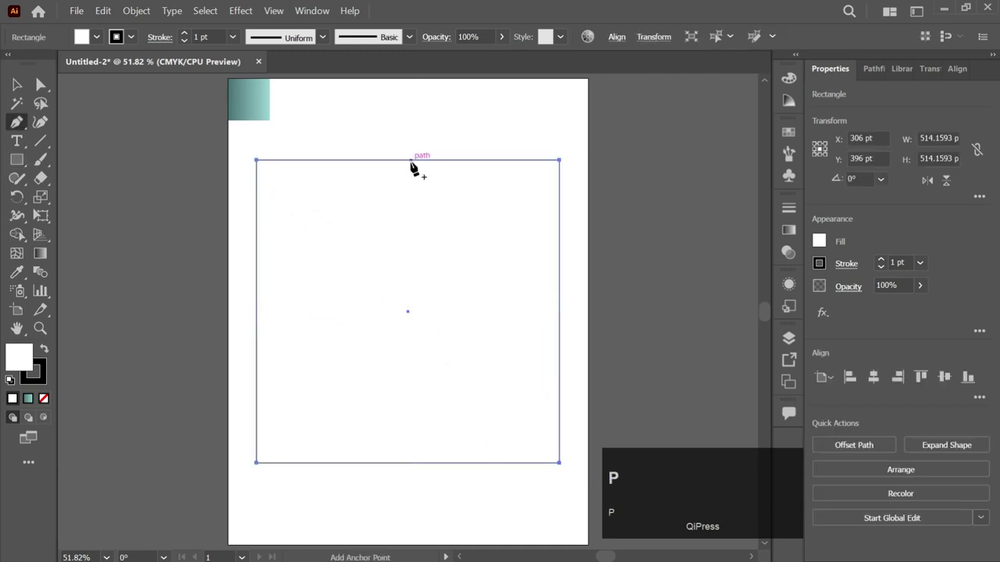
- Add a top-middle anchor to the square and copy the resulting triangle
click(413, 167)
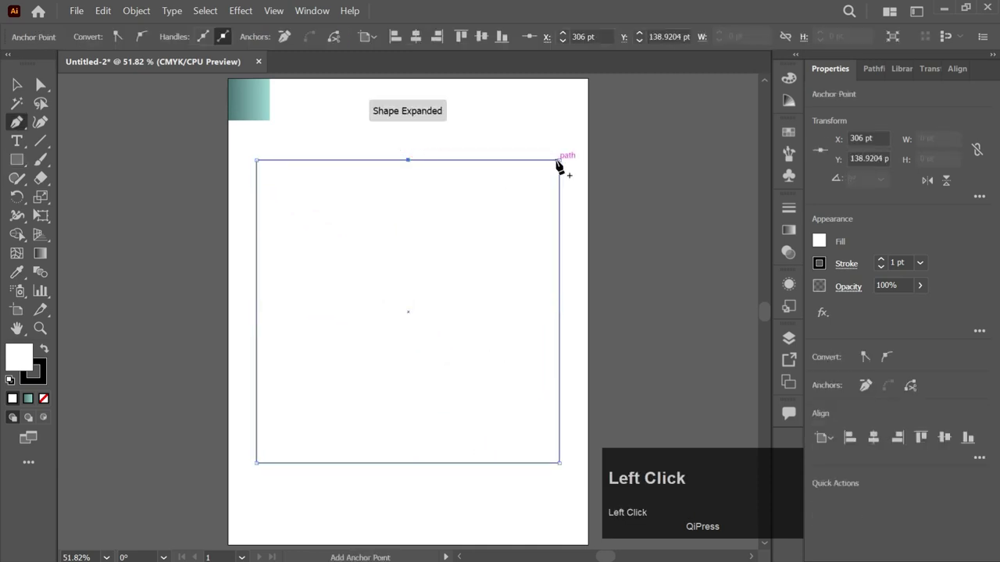
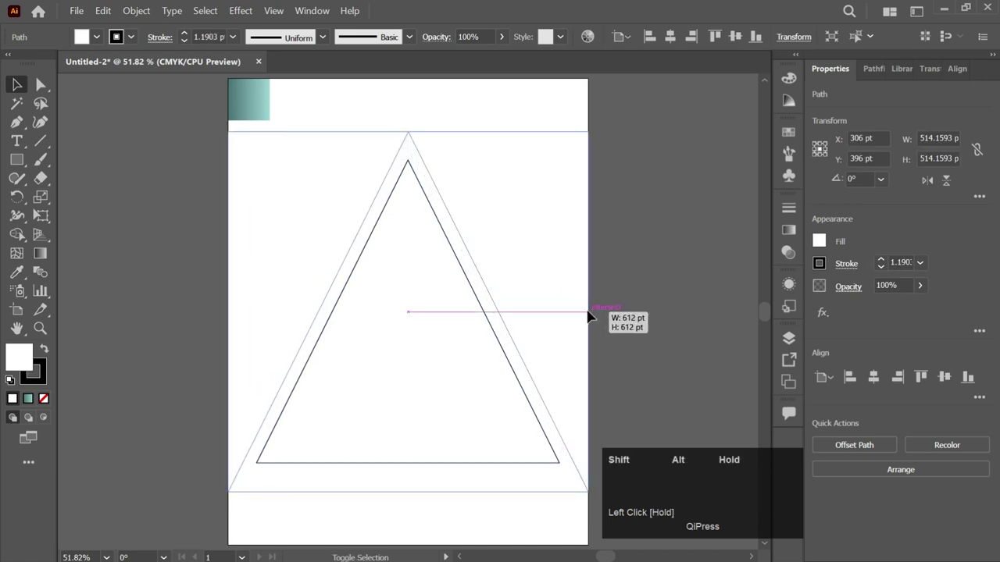
key(ctrl+c)
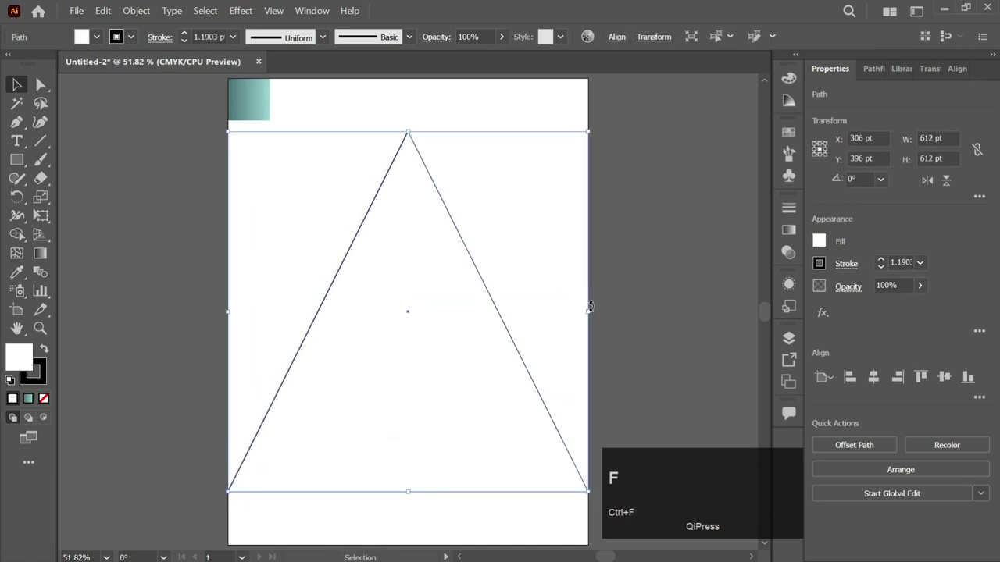
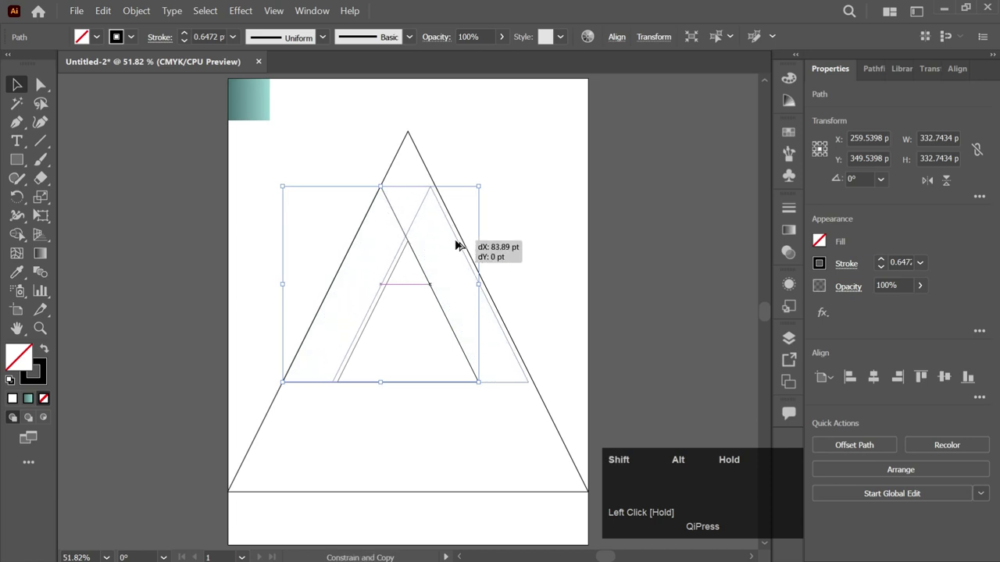
- Draw the horizontal dividing lines across the inner triangles
click(464, 250)
drag(505, 268, 417, 231)
drag(415, 228, 493, 247)
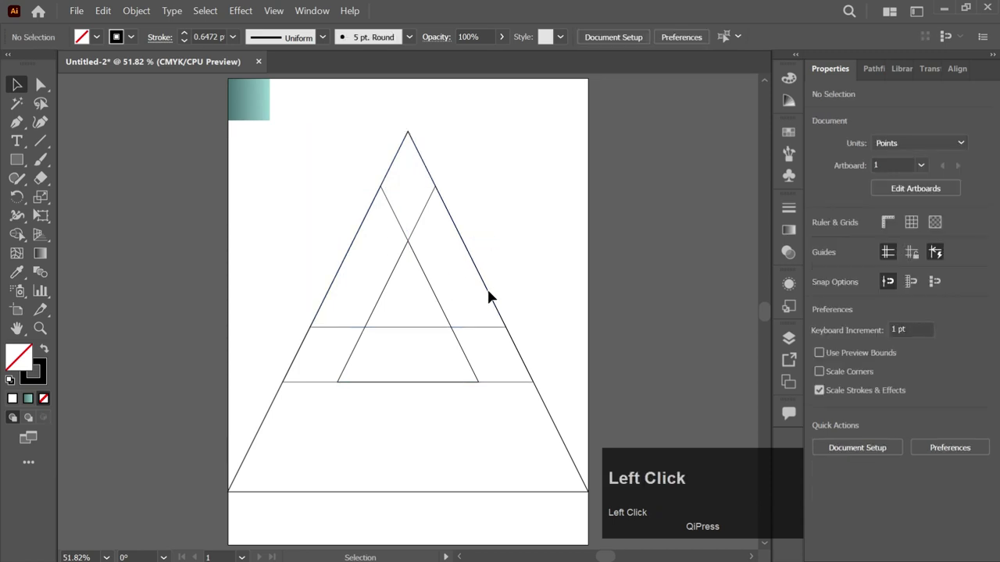
- Delete the oversized outer triangle
click(556, 405)
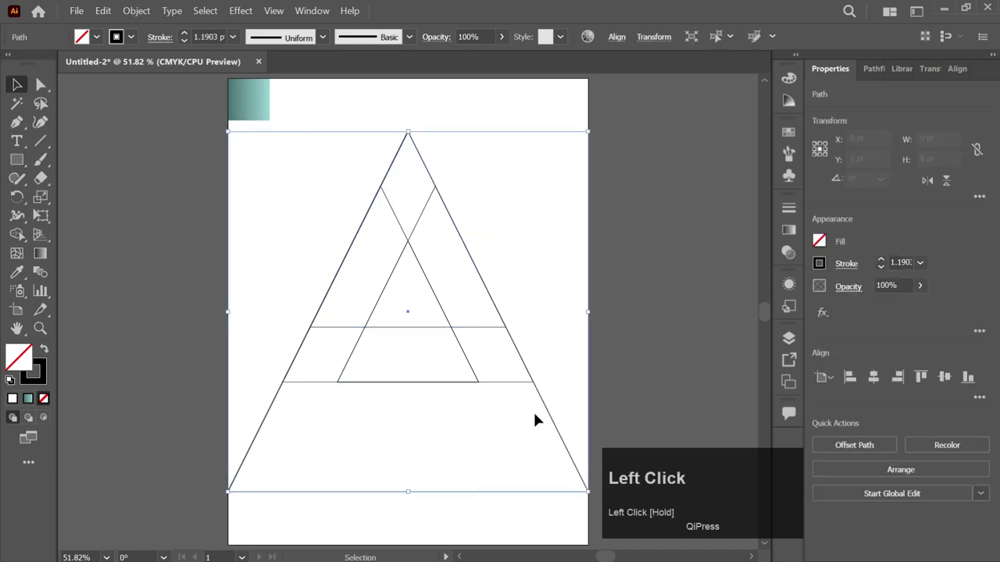
key(Delete)
- Merge all overlapping triangle paths into three interlocking bands with the Shape Builder (Shift+M)
drag(407, 276, 406, 355)
key(shift+m)
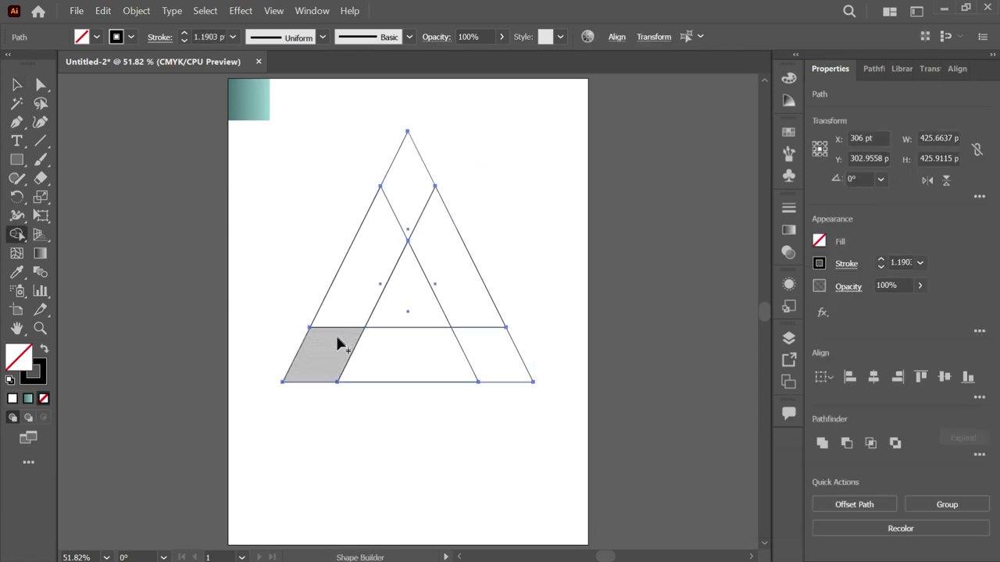
drag(349, 324, 448, 339)
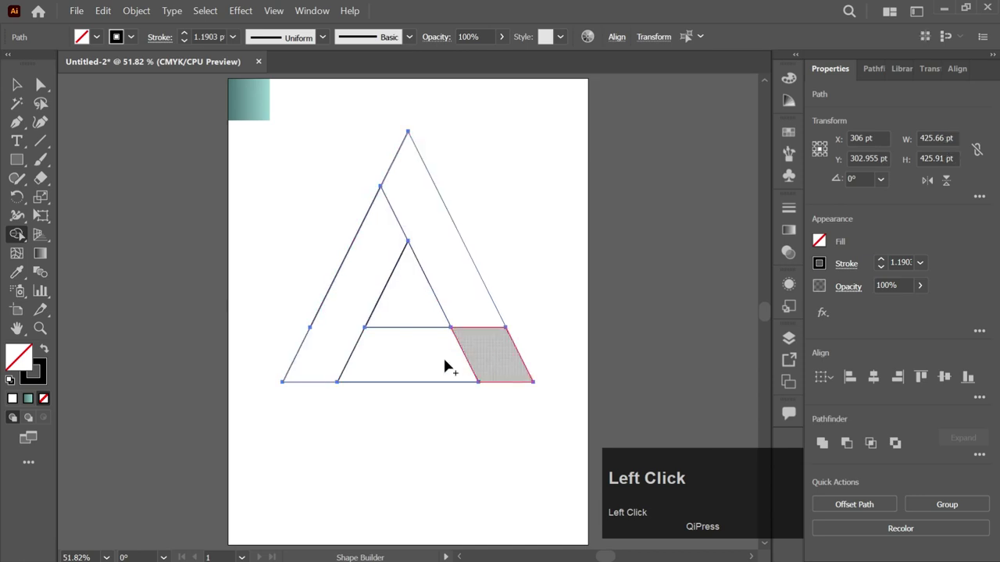
key(v)
click(516, 255)
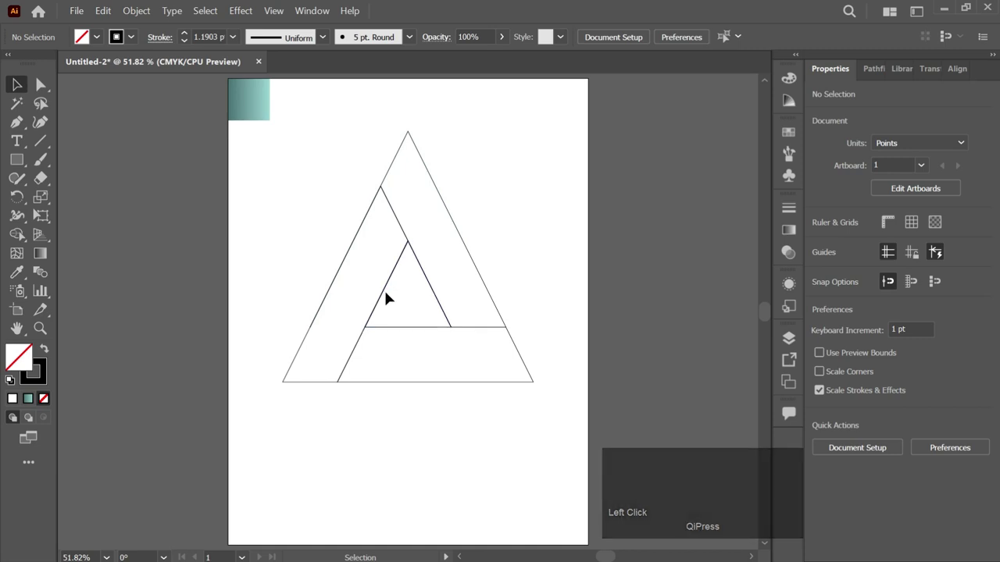
- Remove a stray segment and select a leftover anchor on the left band edge
click(383, 308)
key(Delete)
click(298, 329)
key(a)
- Delete the remaining extra anchor points along the bands' edges
click(322, 316)
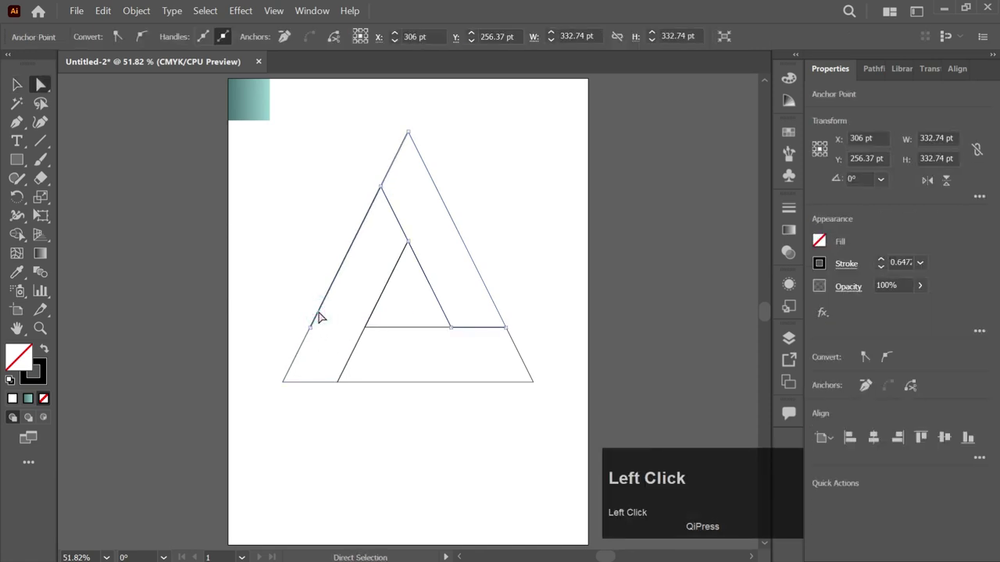
key(Delete)
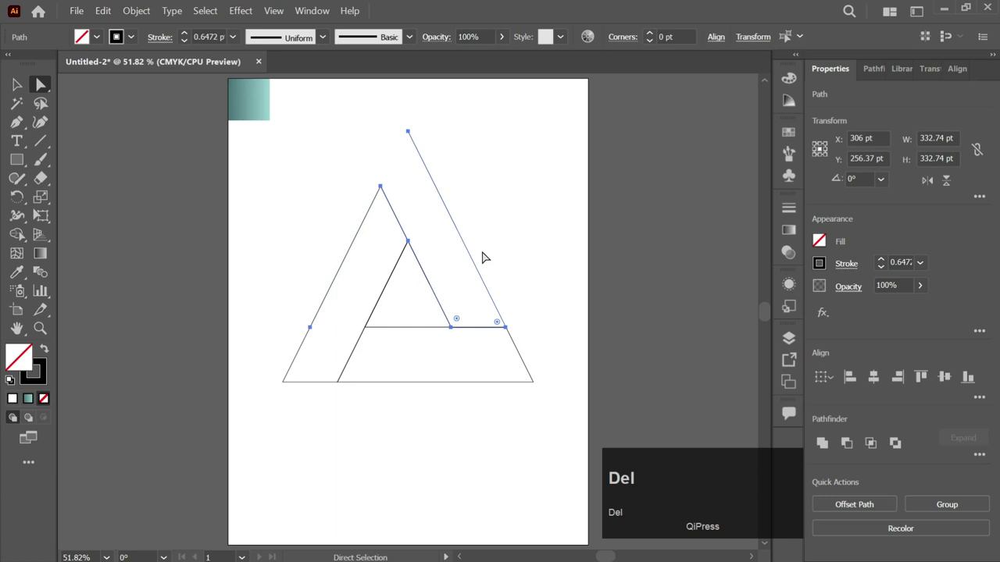
click(485, 247)
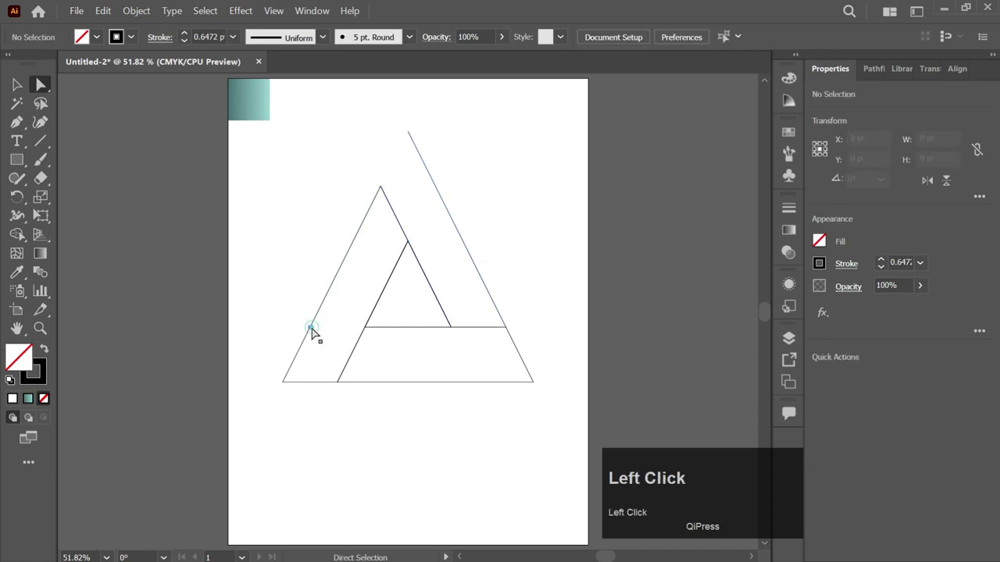
key(Delete)
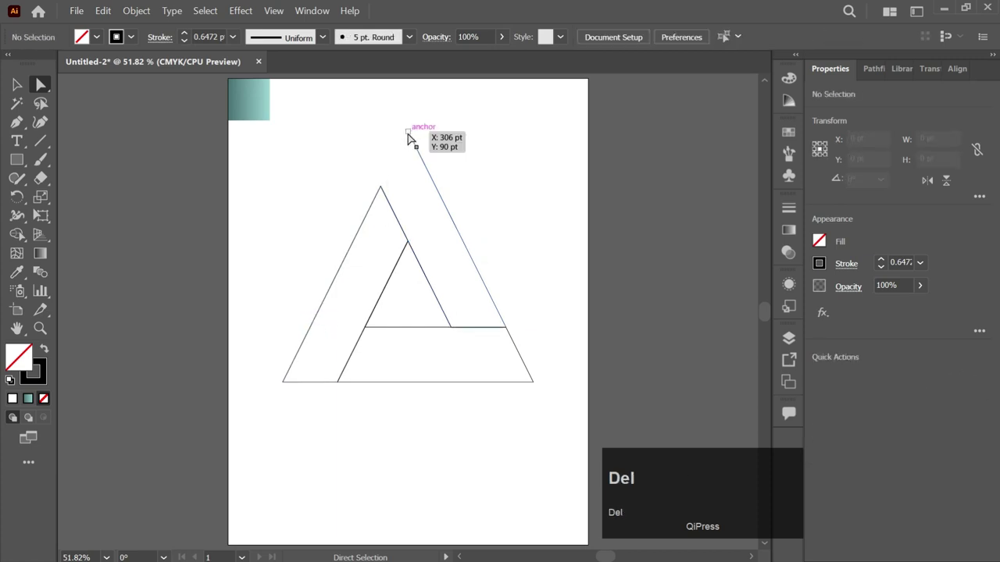
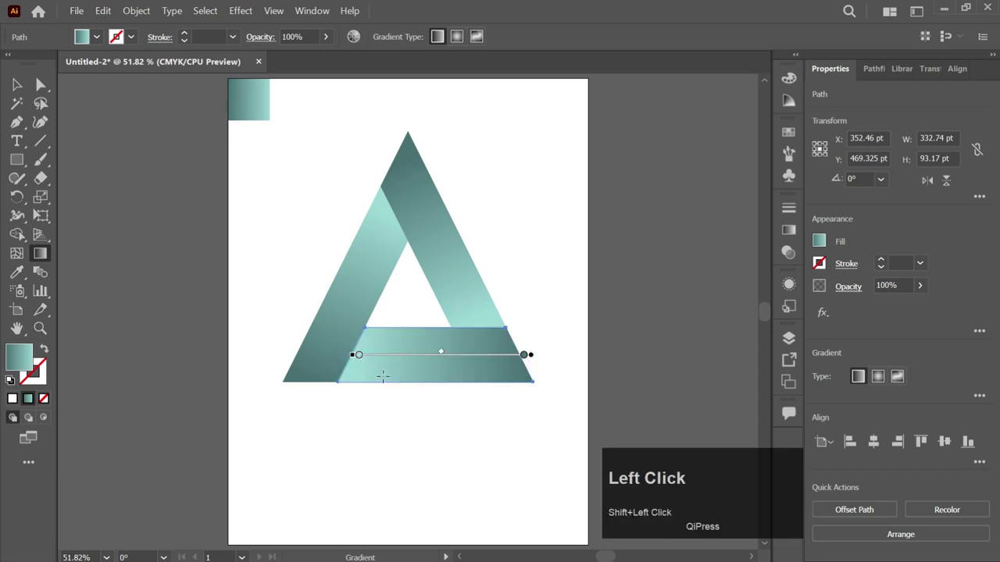
- Run the bottom band's teal gradient across it and group the three bands
drag(357, 366, 453, 294)
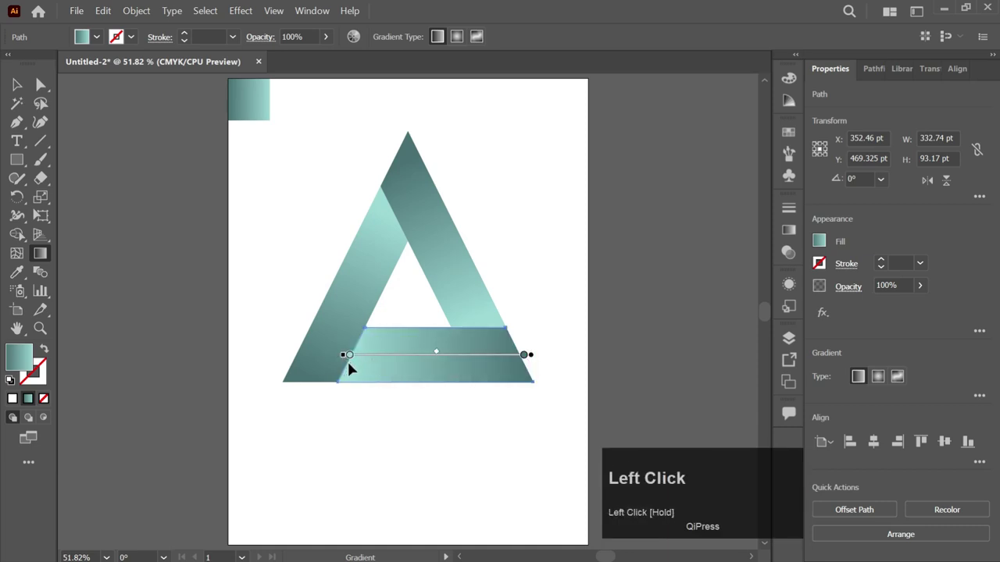
key(v)
drag(498, 216, 520, 332)
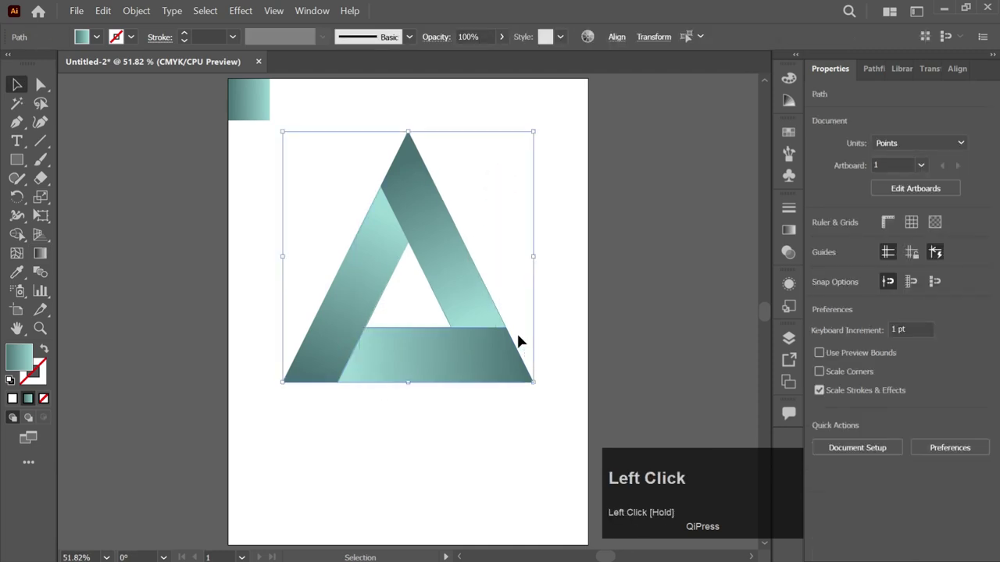
key(ctrl+g)
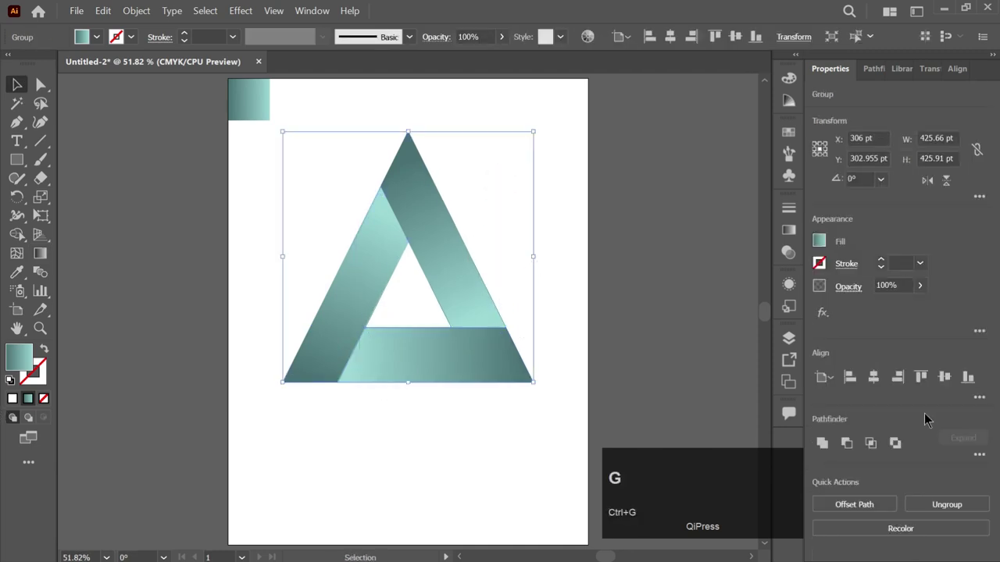
- Centre the logo on the artboard and bring up the context menu on the nested copy
click(884, 381)
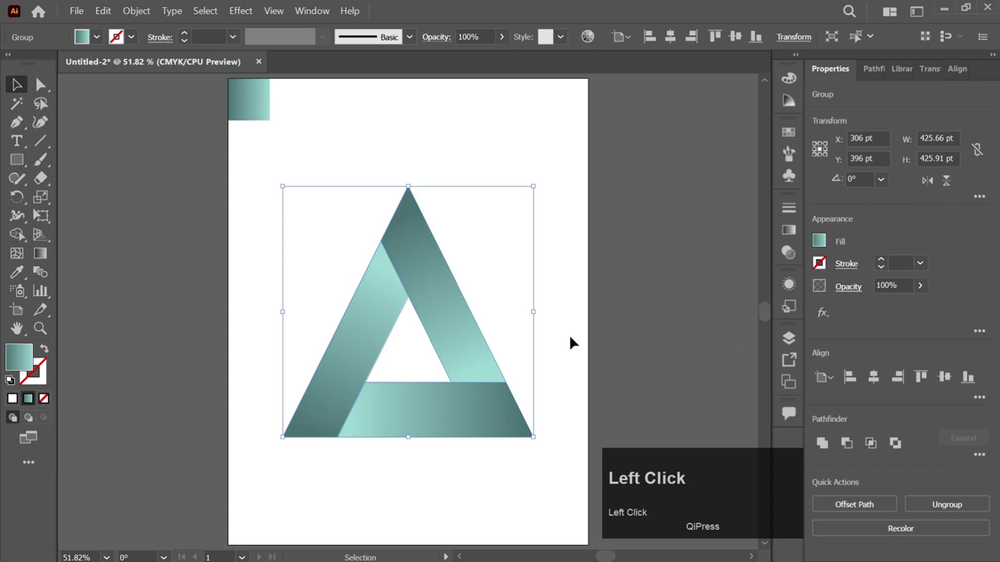
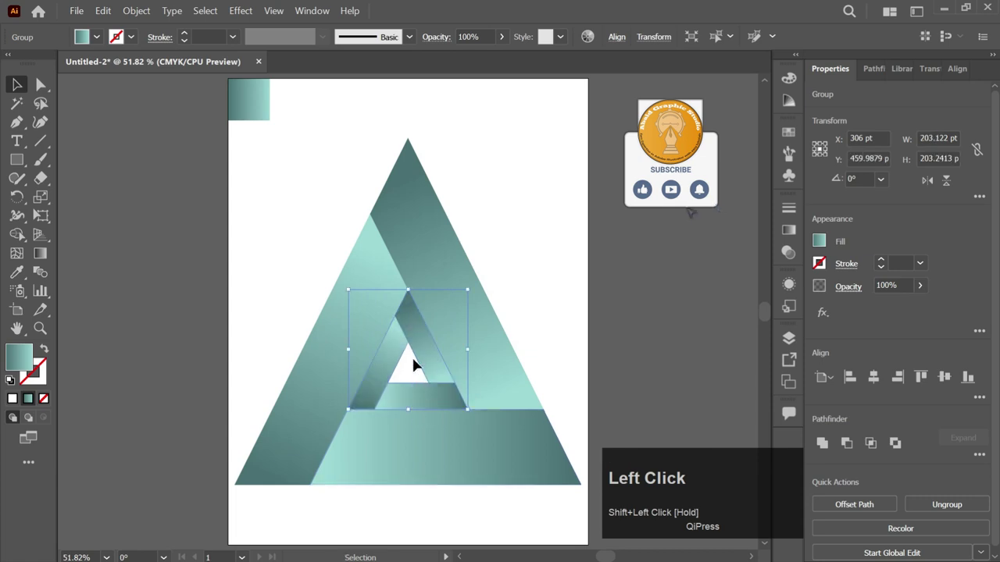
right_click(419, 362)
- Ungroup the small copy and reverse its bands' gradient directions with the Gradient tool
click(504, 221)
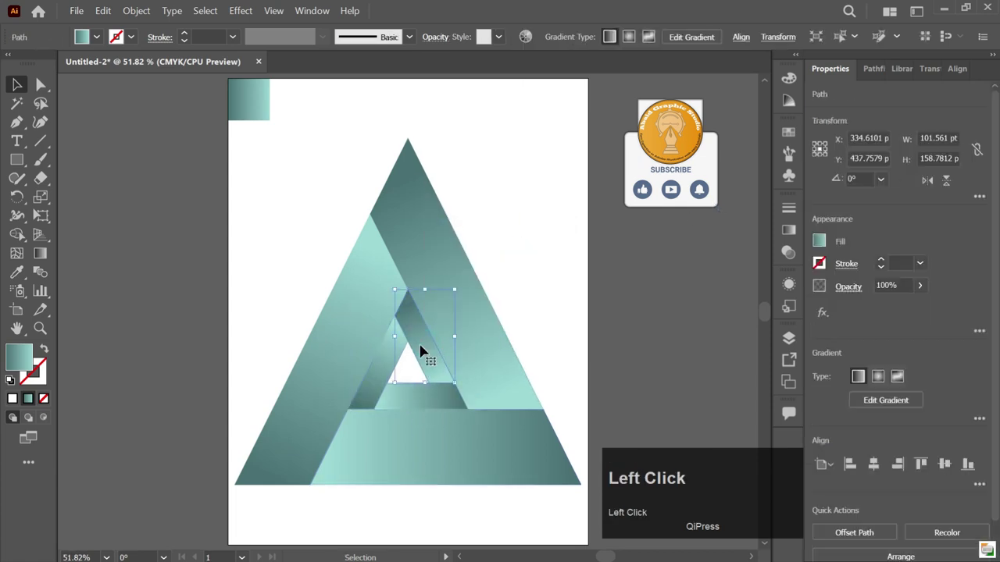
scroll(up, 3)
scroll(up, 3)
key(g)
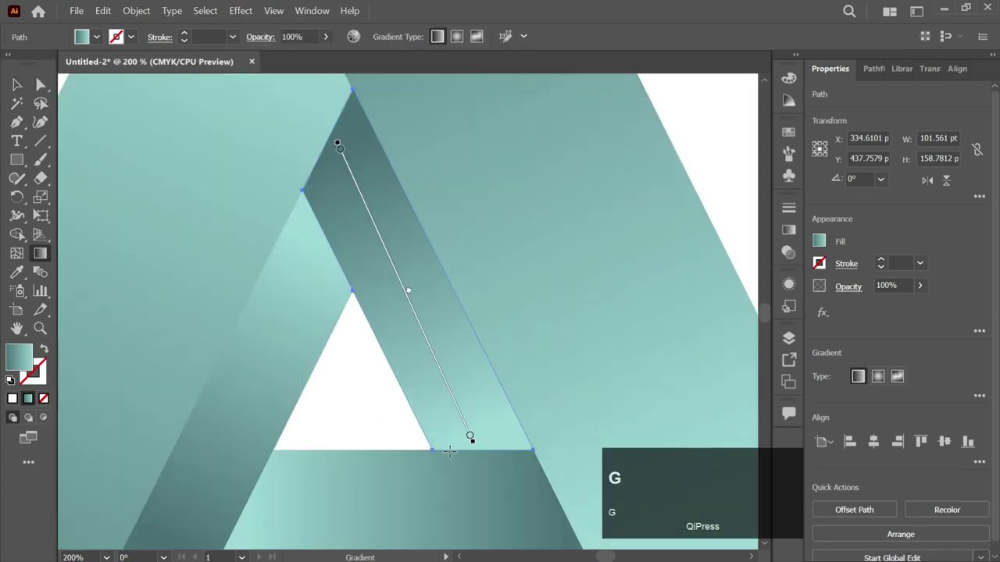
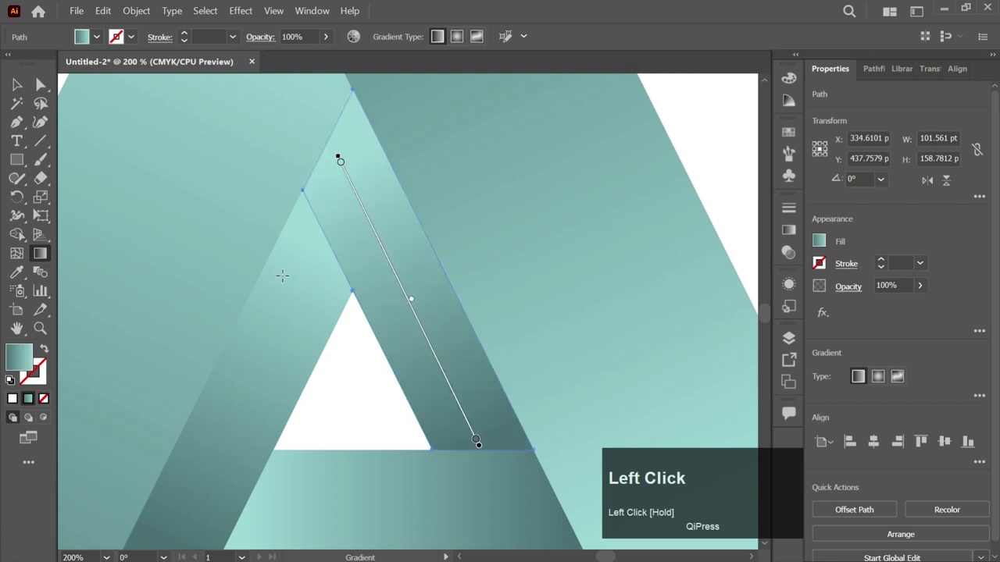
scroll(down, 3)
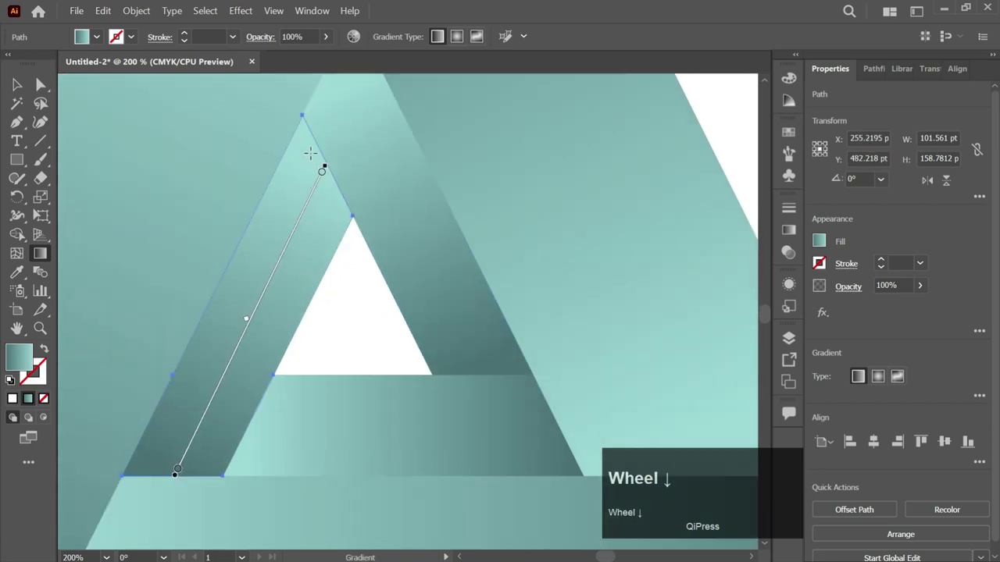
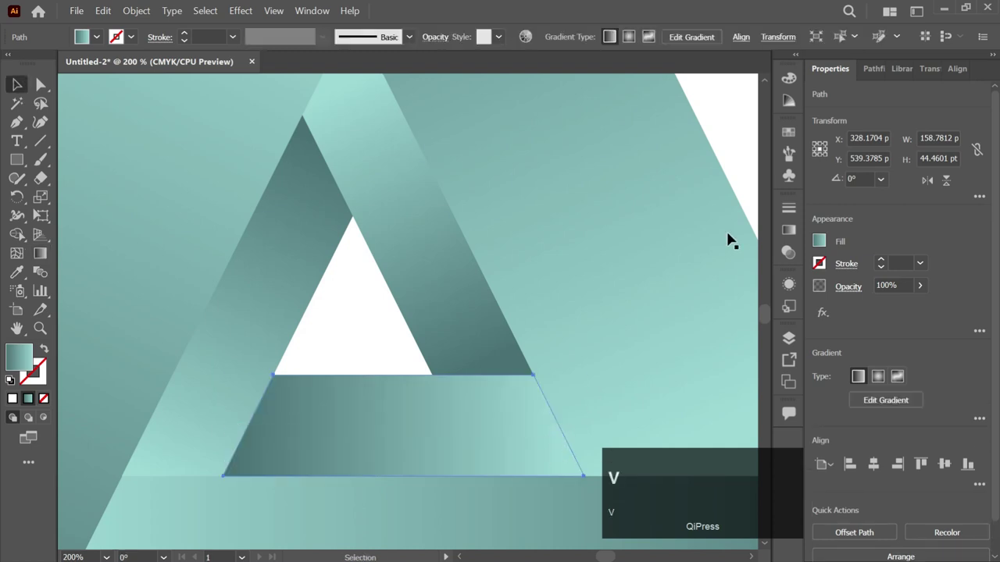
click(737, 161)
key(ctrl+0)
drag(546, 258, 366, 426)
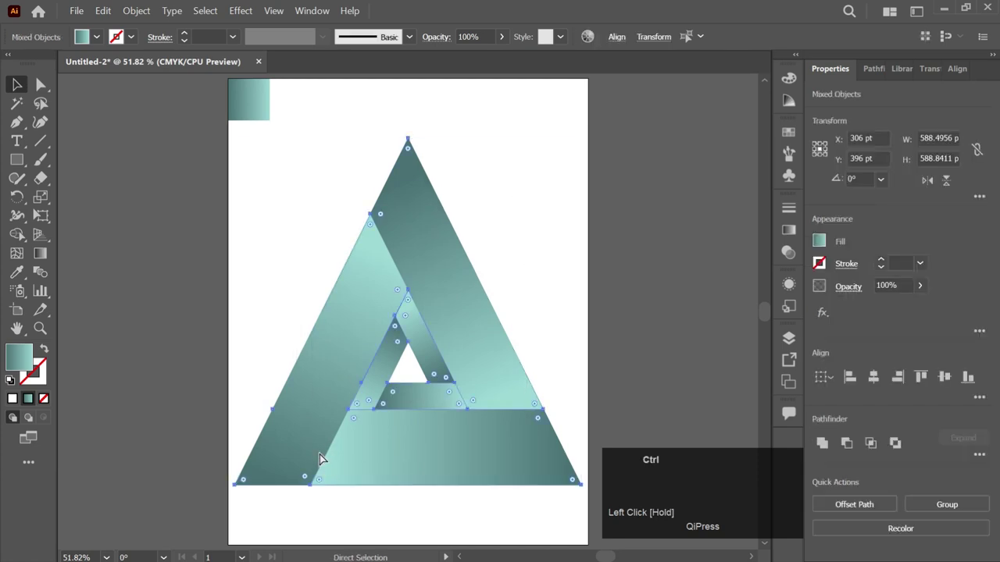
key(ctrl+g)
double_click(529, 284)
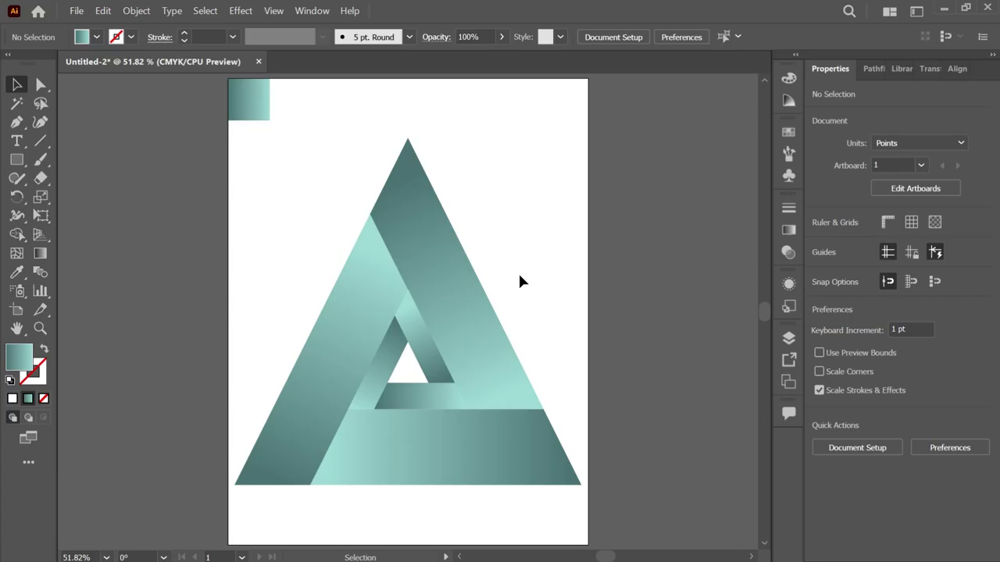